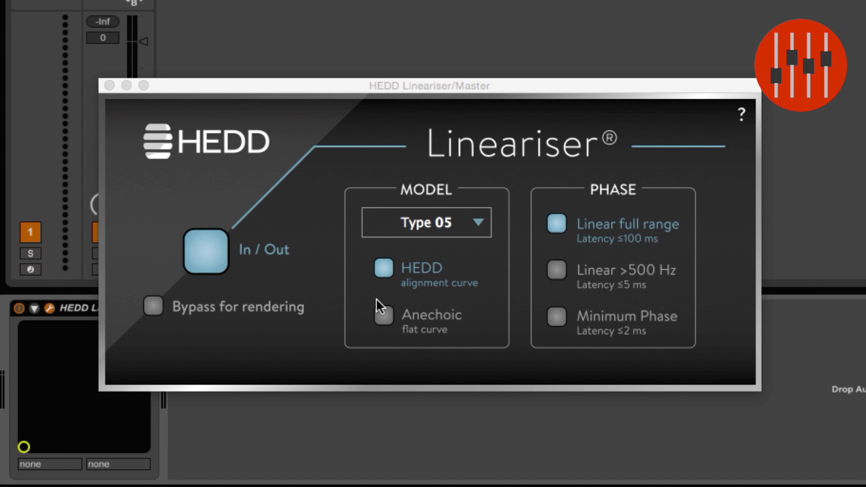
Choose the Type 07 headphone model in the HEDD Linearizer
click(475, 225)
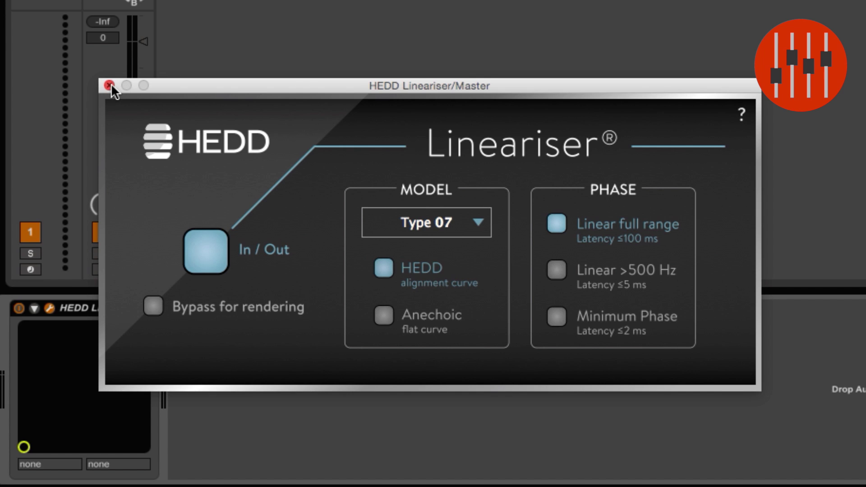
Close the Linearizer window and add Sonarworks after it in the Master chain
click(117, 90)
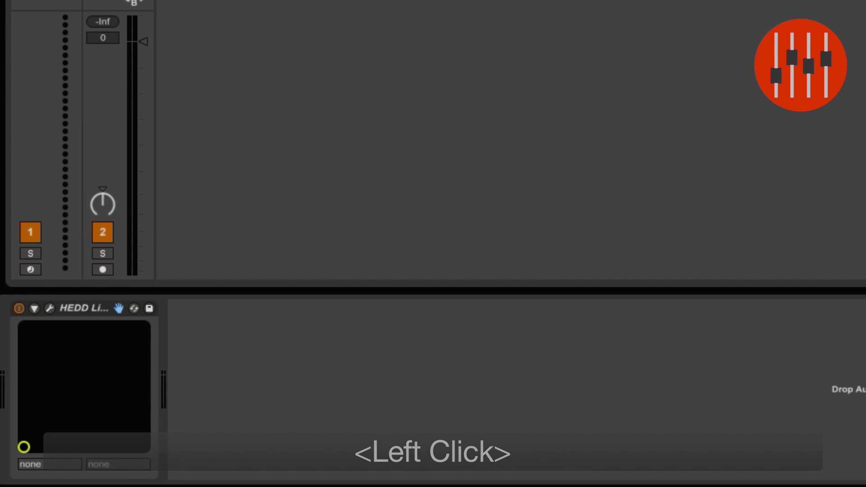
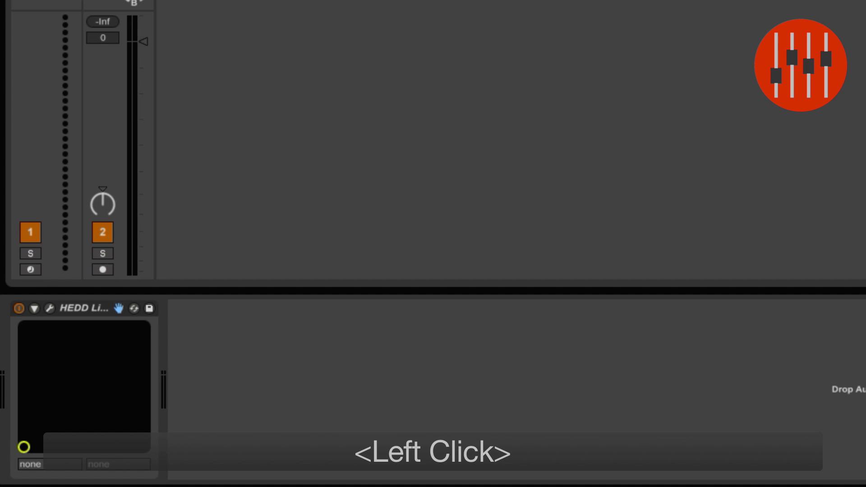
click(275, 420)
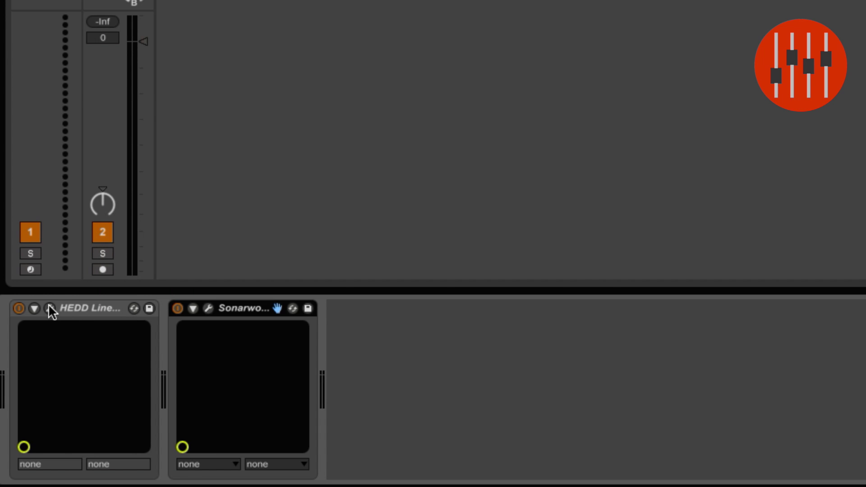
Show the plugin window and reveal Sonarworks' advanced correction and phase curves
click(55, 312)
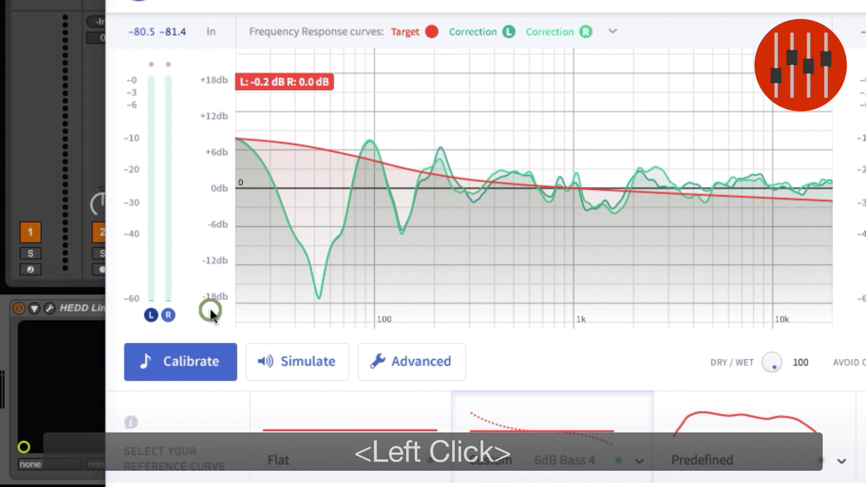
click(393, 366)
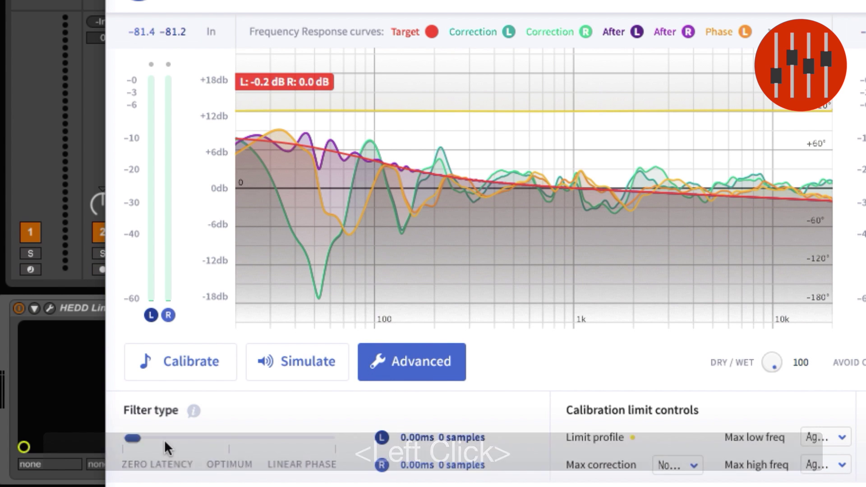
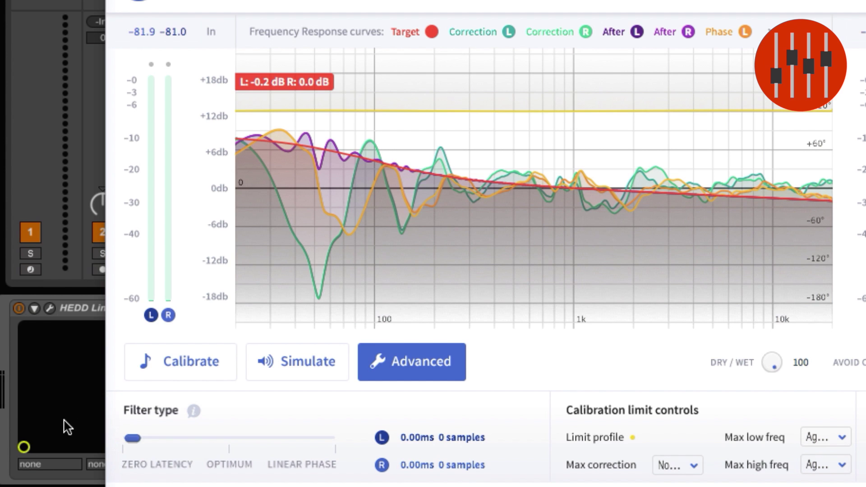
Insert a Utility between Linearizer and Sonarworks at -9 dB gain, switched off
click(139, 440)
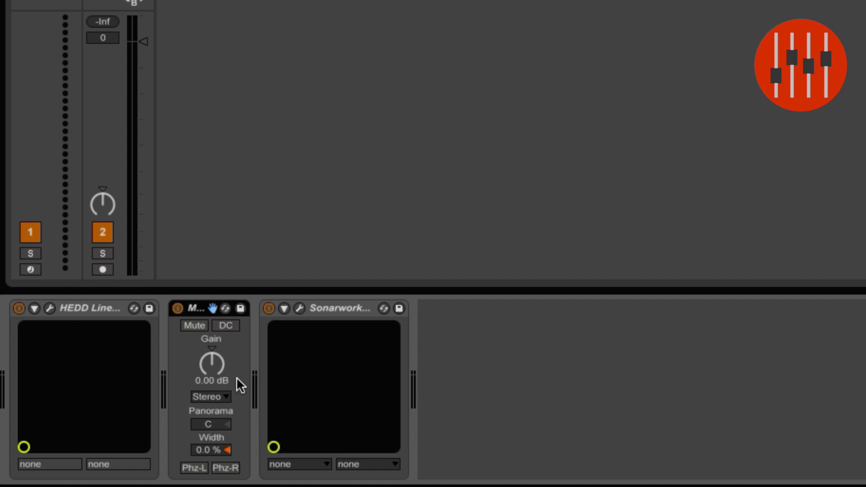
click(219, 364)
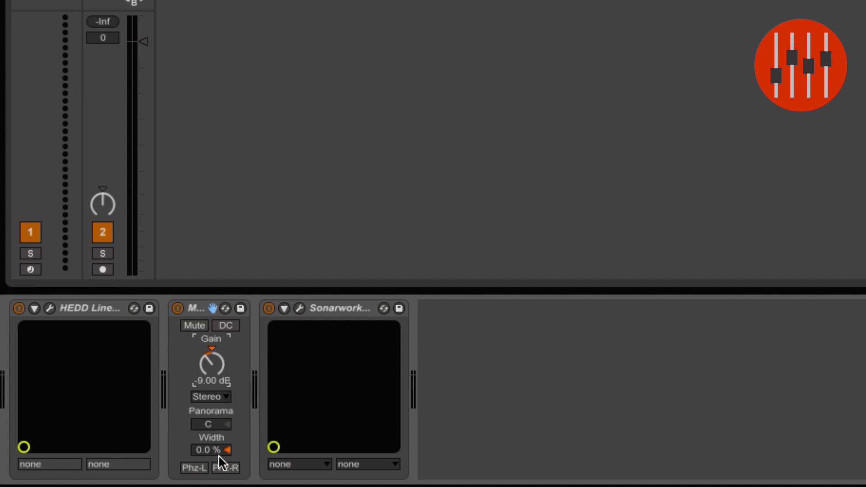
click(232, 454)
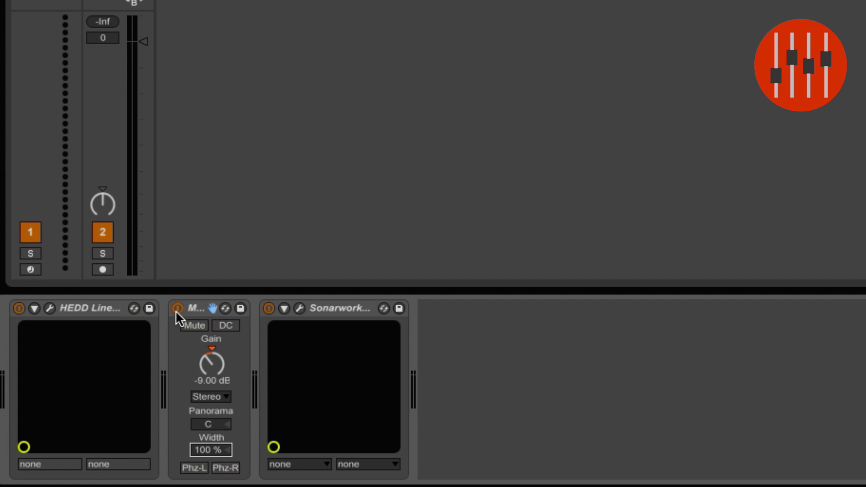
click(181, 314)
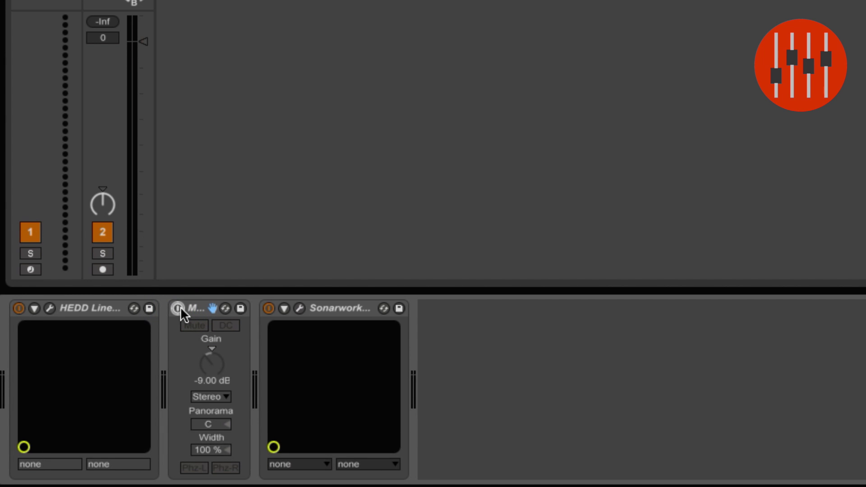
Key-map both the Utility and Linearizer activators to key 1, then leave mapping mode
right_click(185, 315)
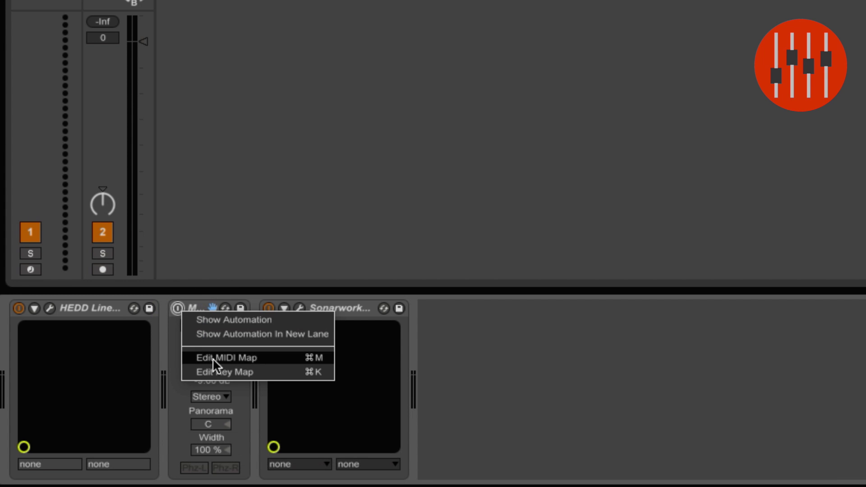
click(224, 379)
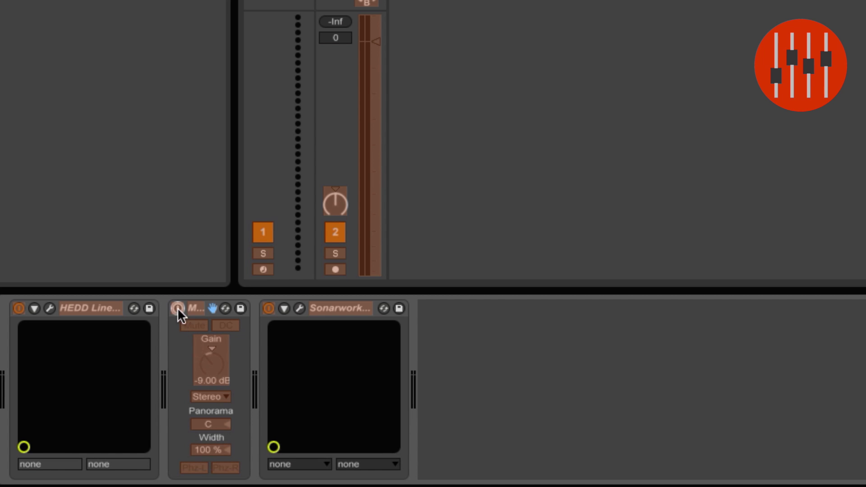
click(184, 312)
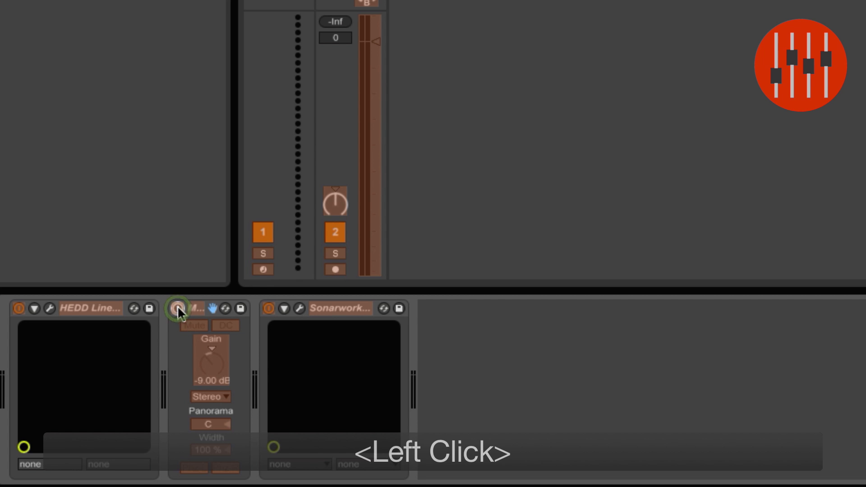
click(183, 313)
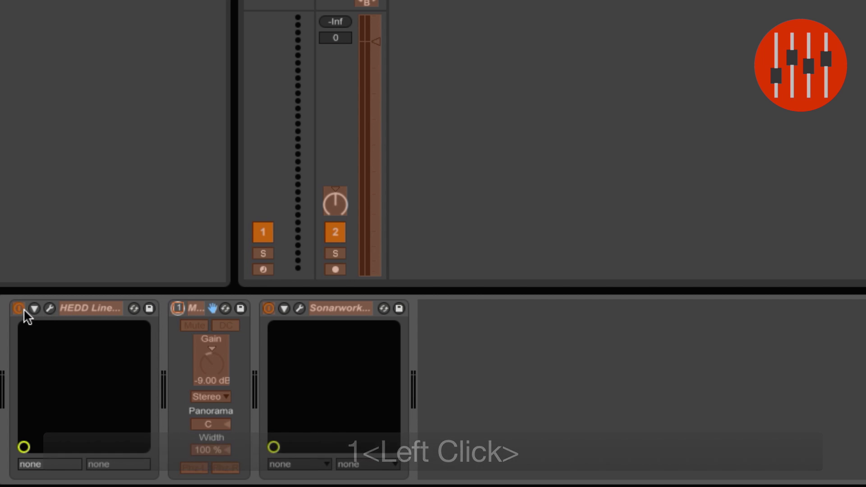
click(23, 315)
key(1)
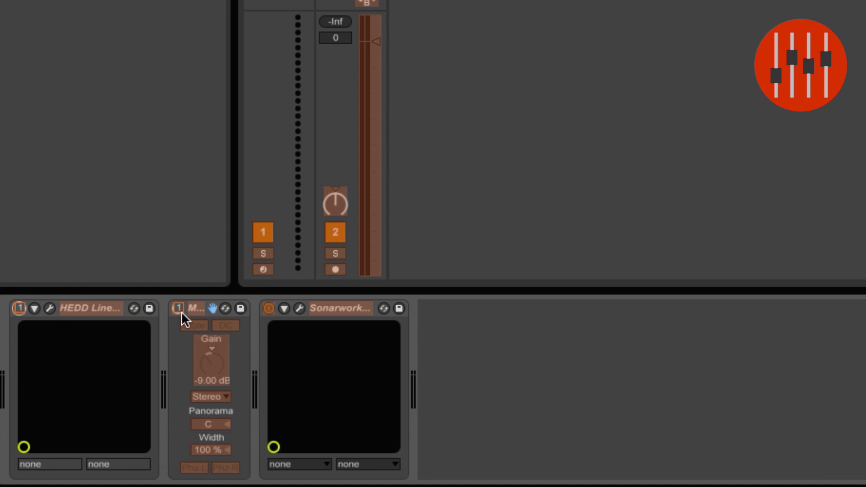
right_click(178, 316)
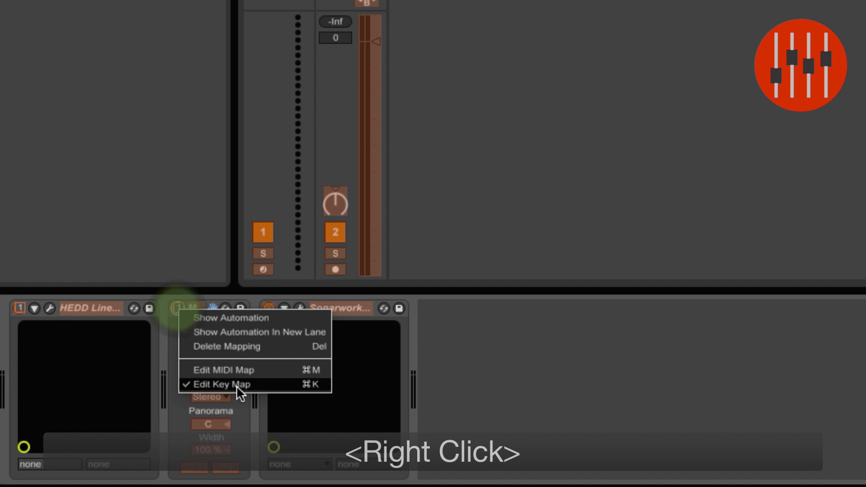
click(242, 393)
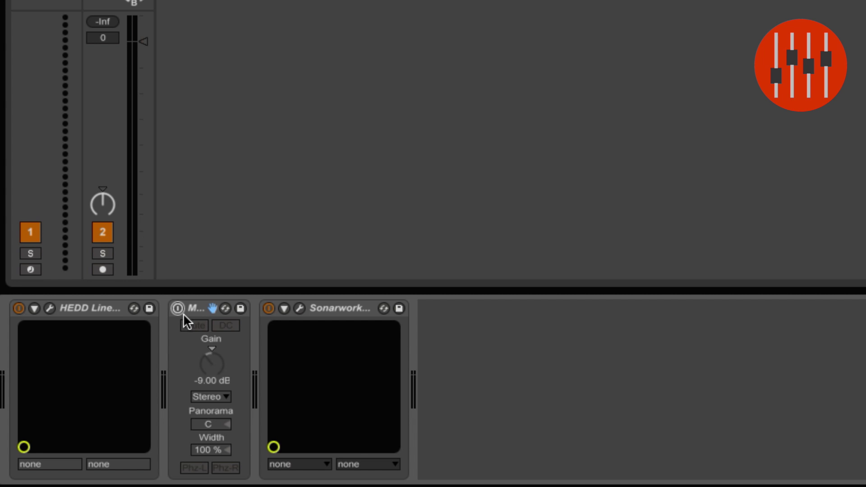
Test key 1 swapping which device is on, leaving the utility on and Linearizer bypassed
key(1)
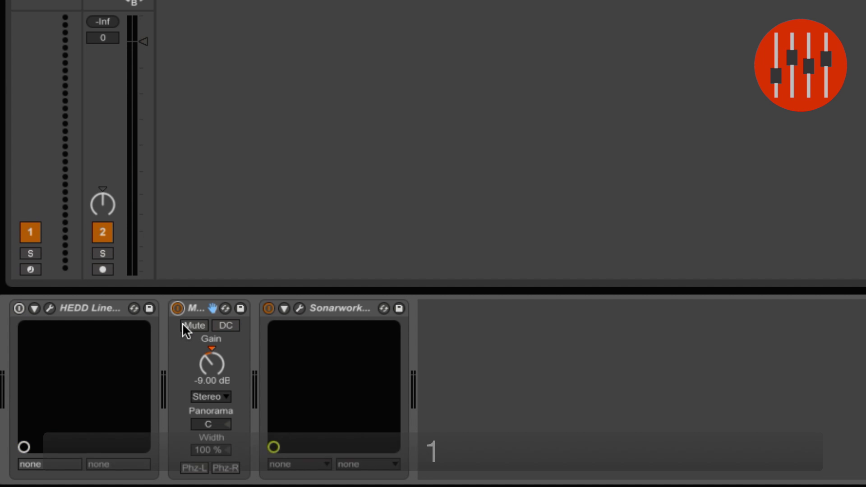
key(1)
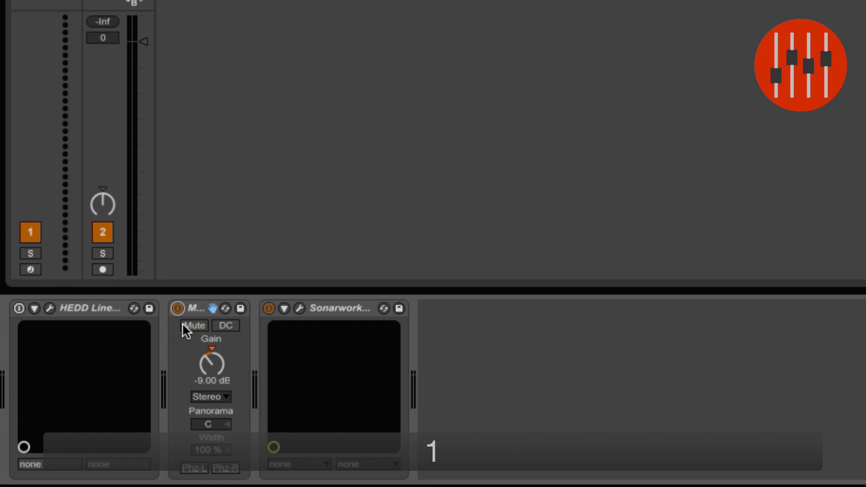
click(19, 422)
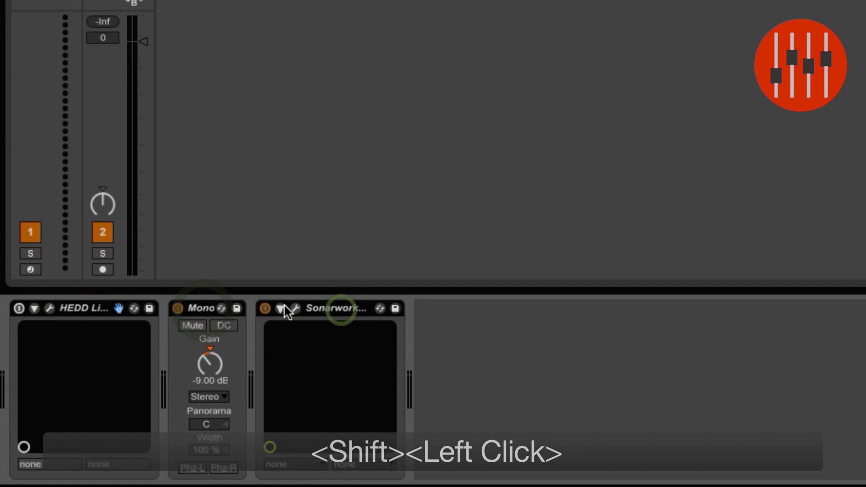
right_click(199, 317)
Group the three devices into one Audio Effect Rack and toggle its activator off and on
click(249, 392)
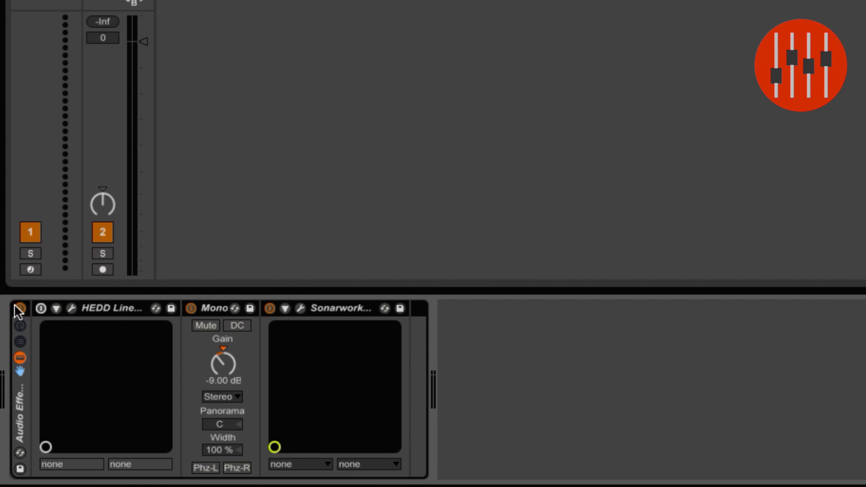
click(27, 314)
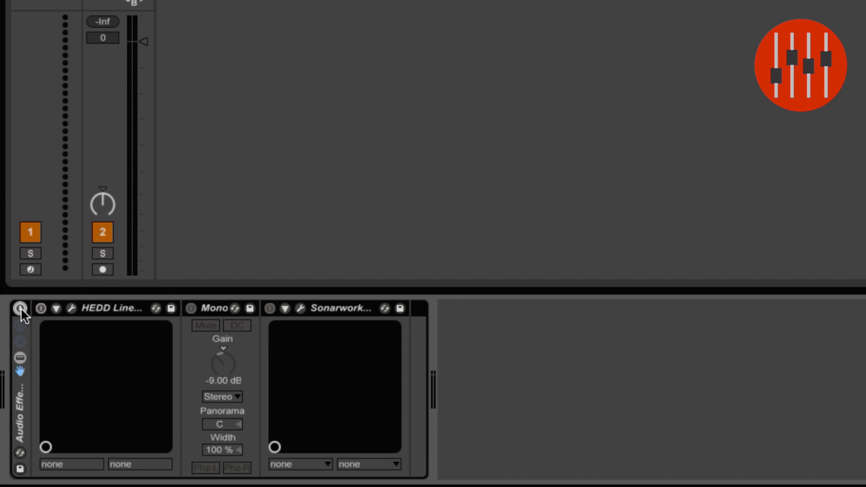
click(26, 314)
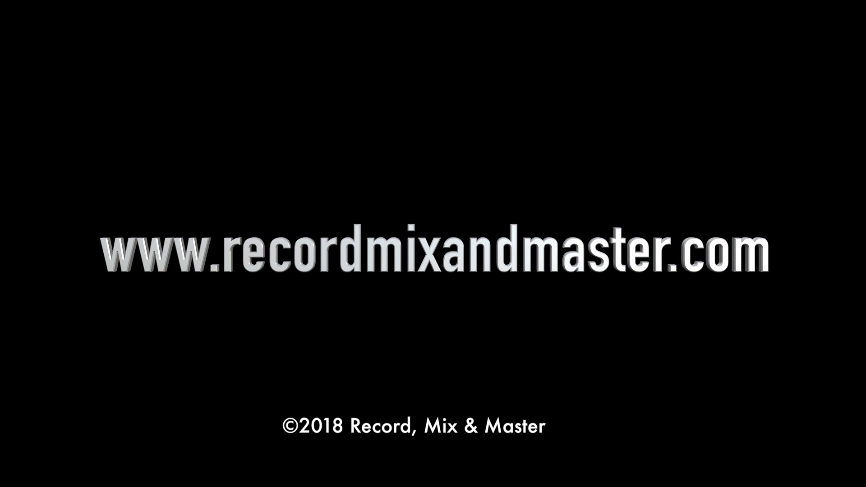